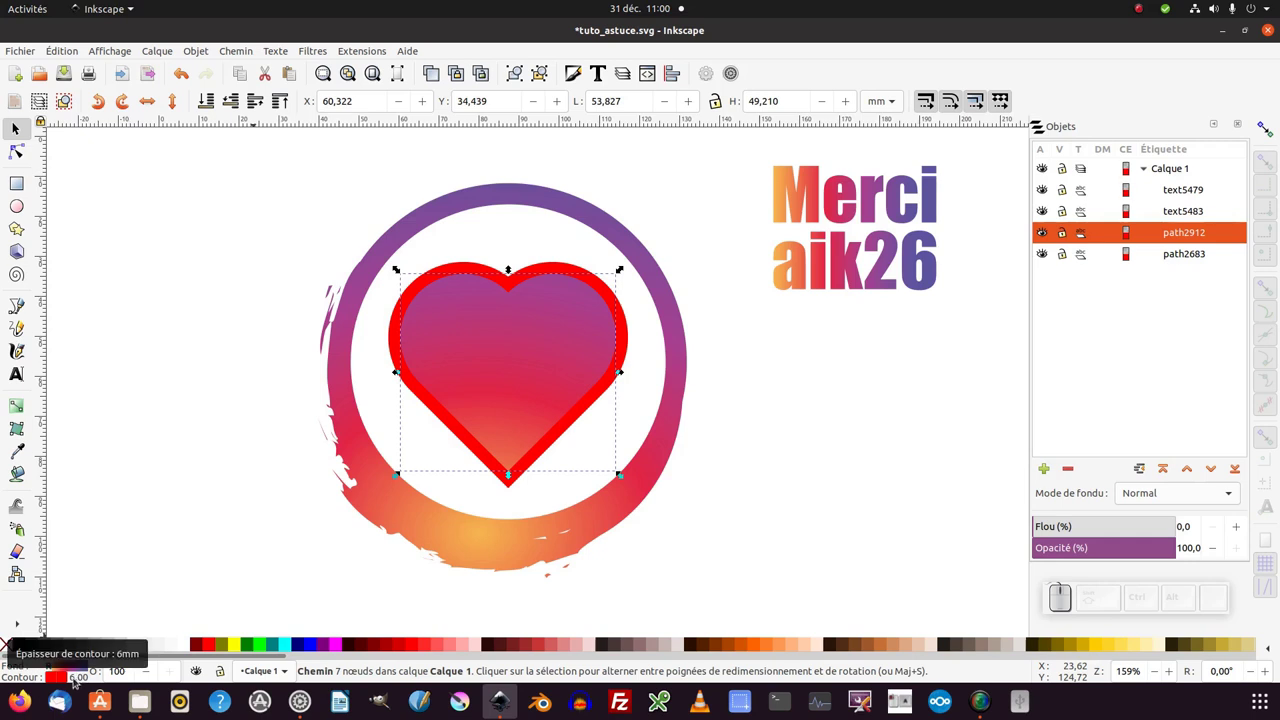
- Draw a wide red rectangle across the heart and select it together with the heart
scroll("up", 3)
scroll("up", 3)
scroll("down", 3)
scroll("down", 3)
scroll("up", 3)
scroll("down", 3)
scroll("down", 3)
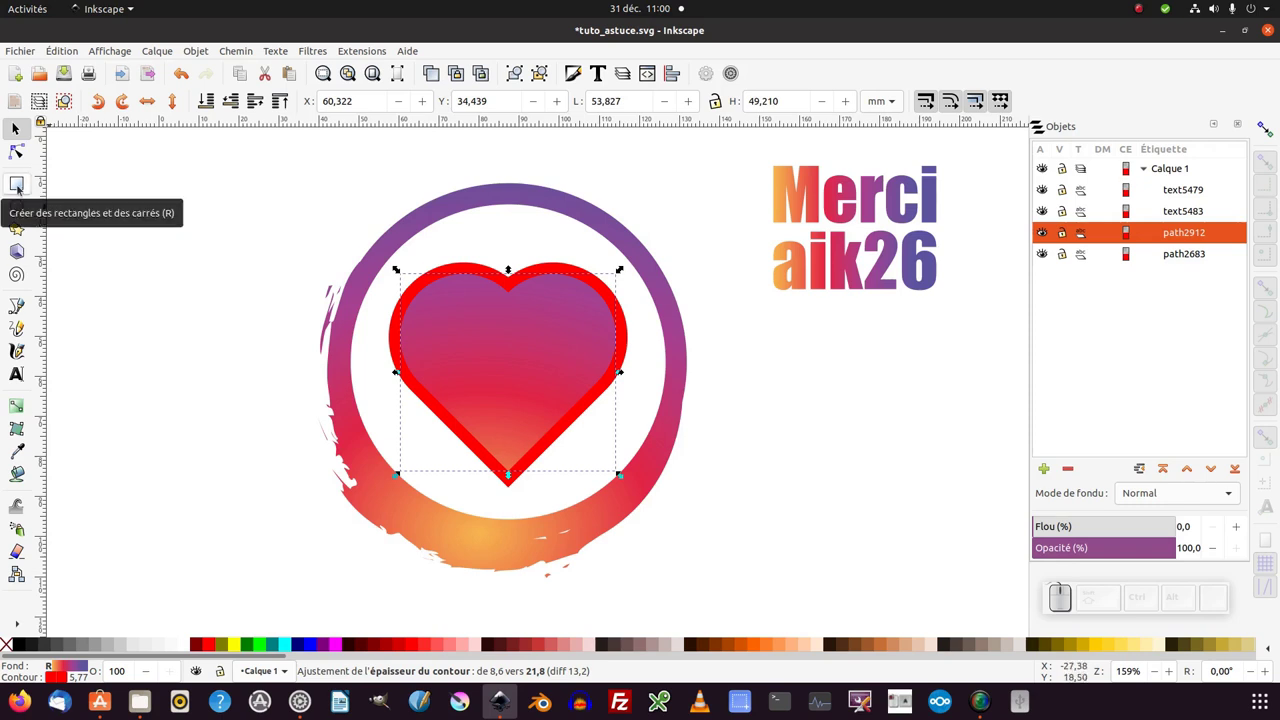
left_click(27, 188)
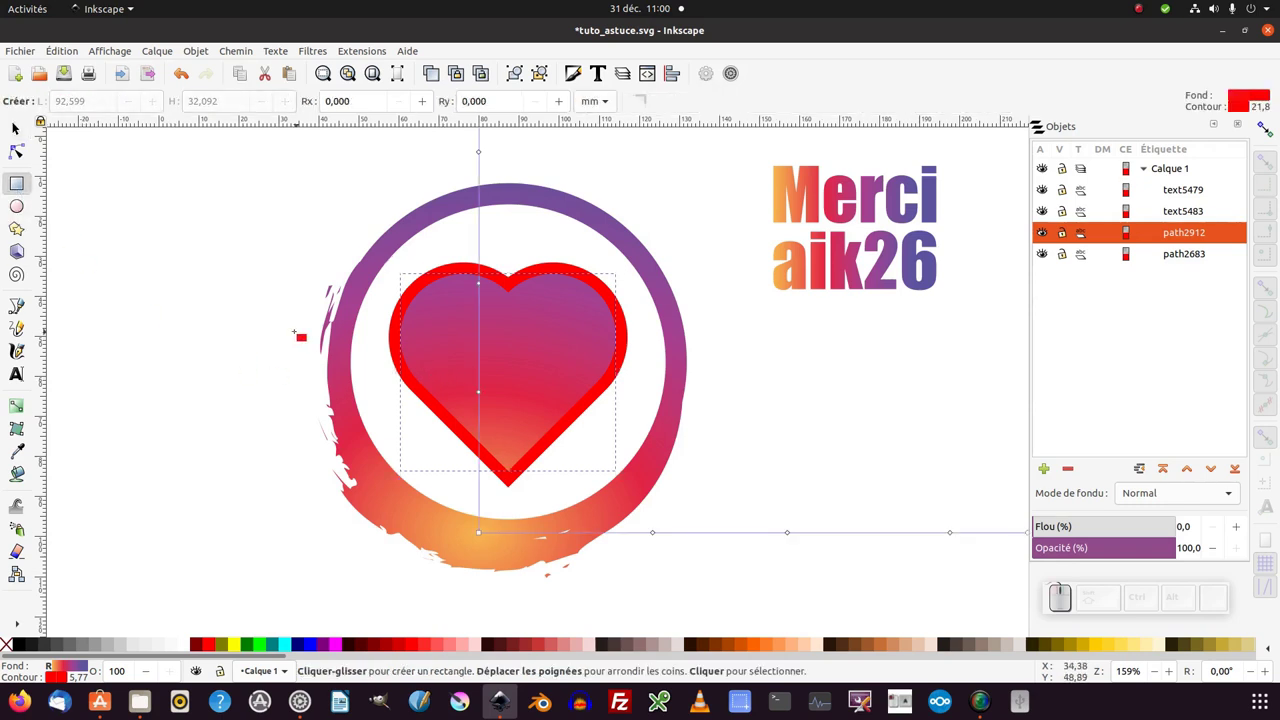
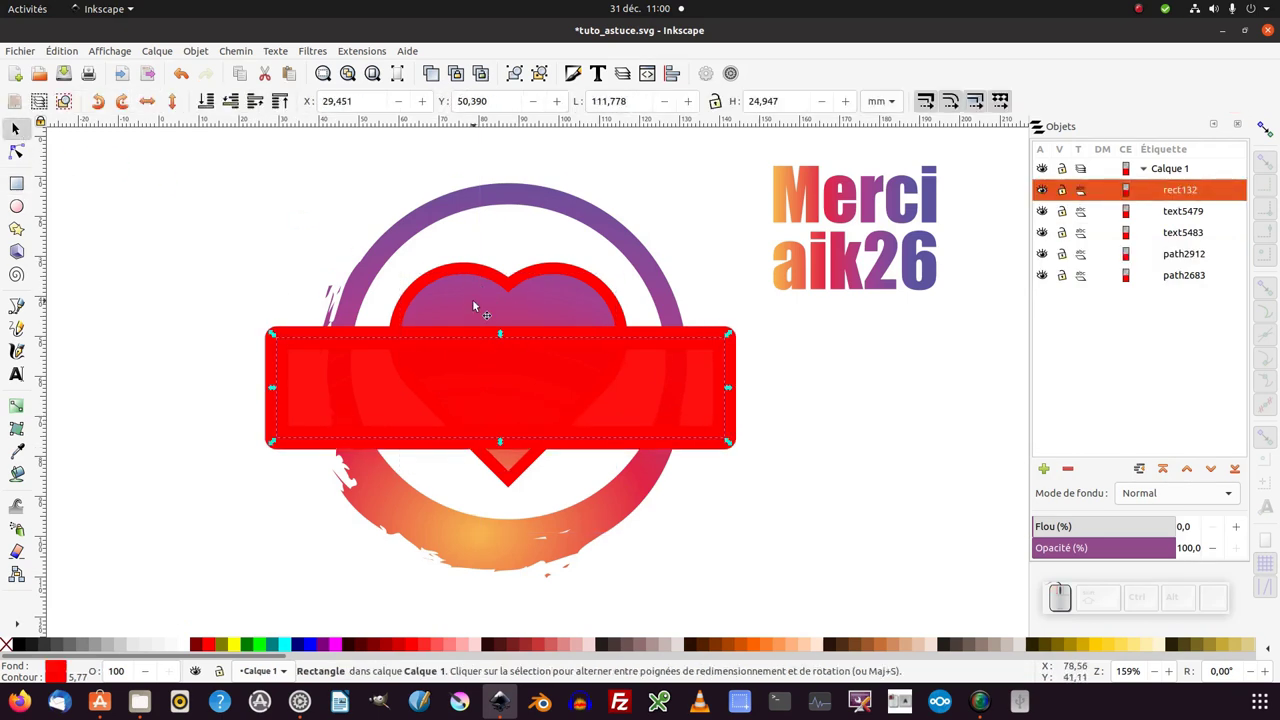
left_click(481, 307)
left_click(492, 370)
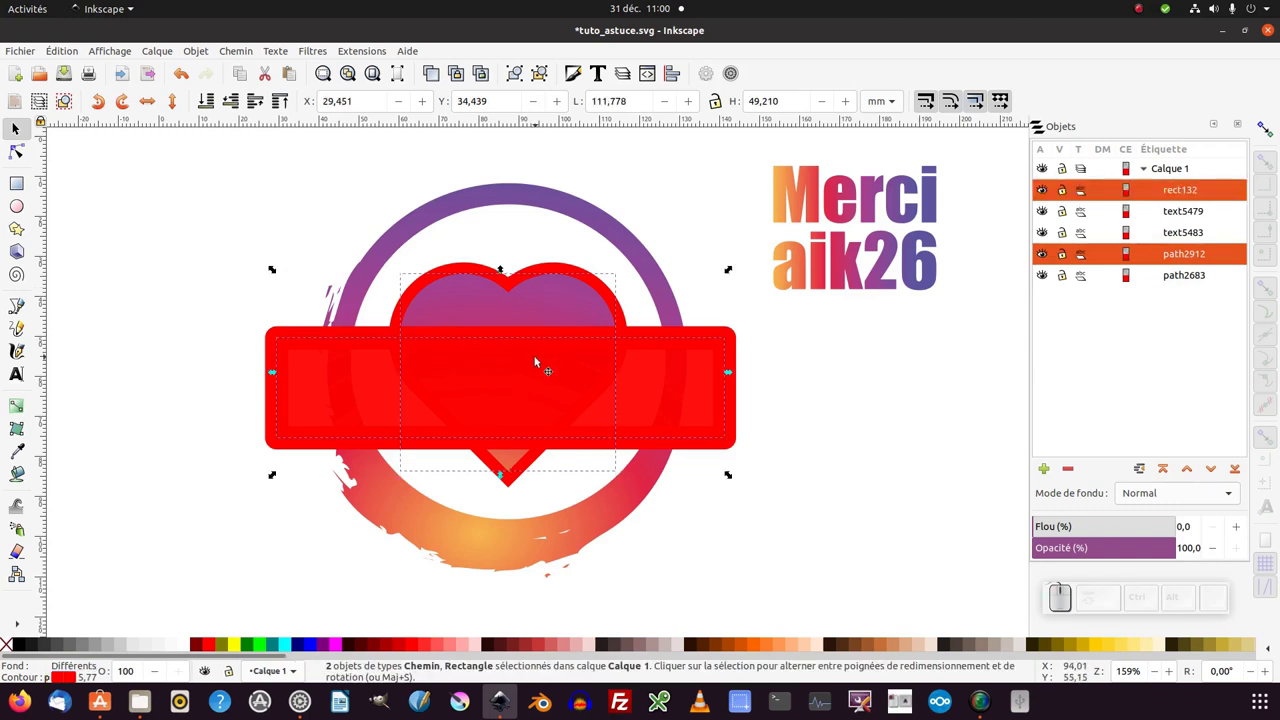
- Clip the heart with the rectangle via Définir une découpe, leaving only its middle band
right_click(539, 359)
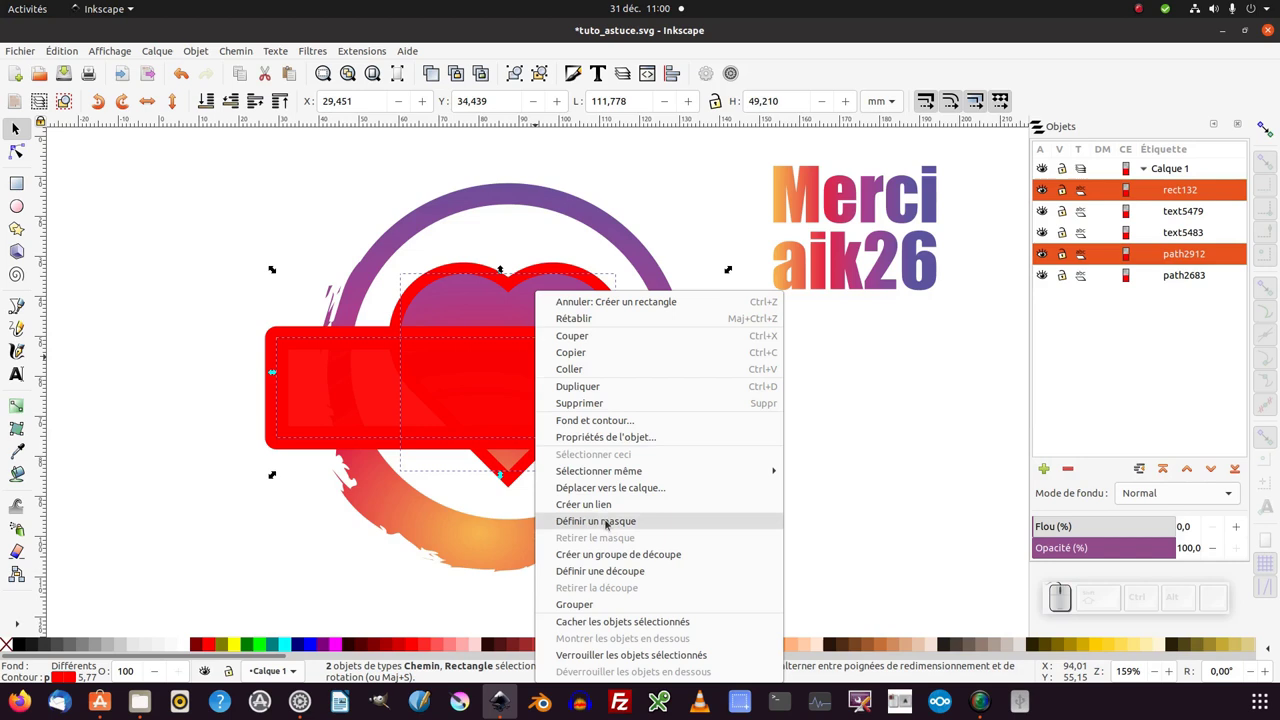
left_click(625, 576)
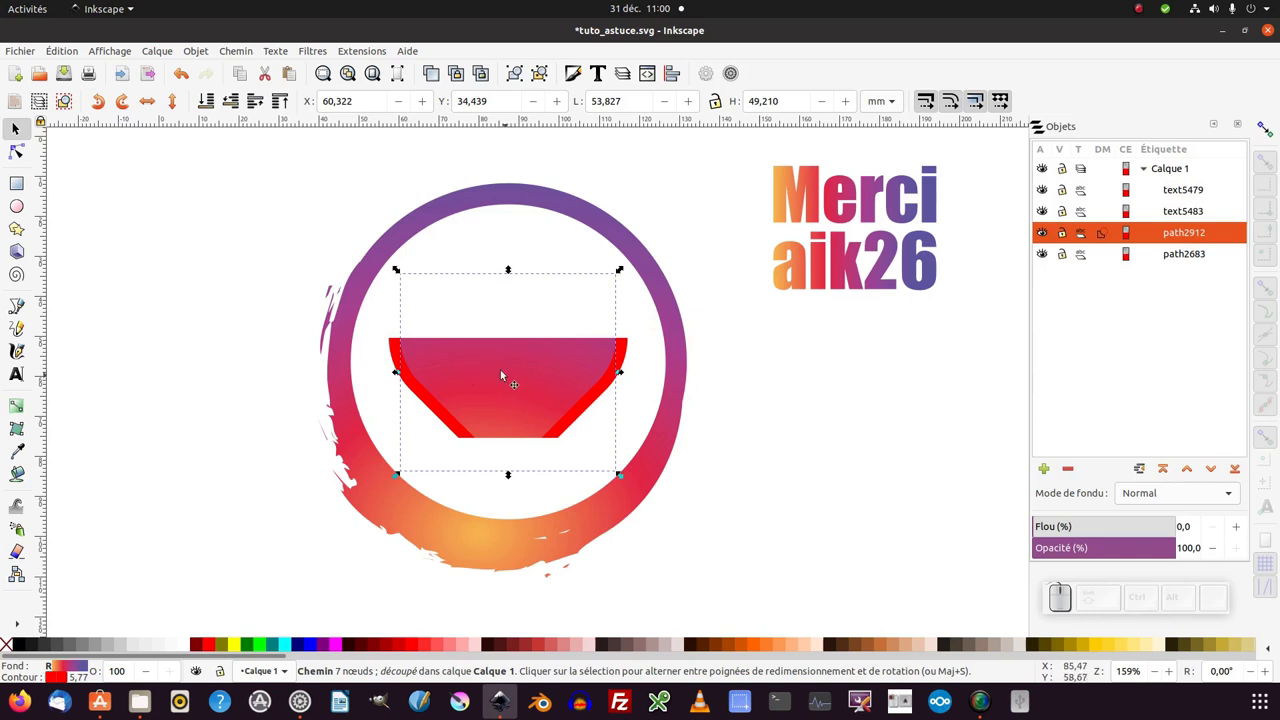
left_click(508, 376)
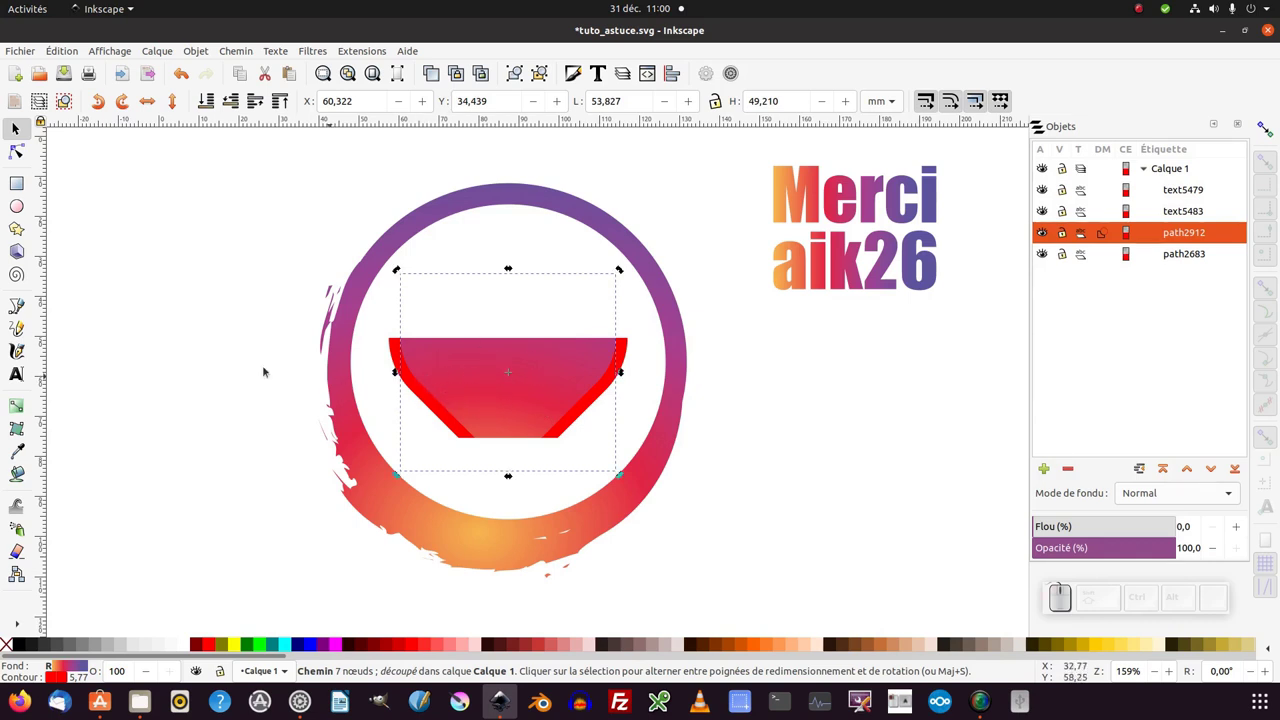
left_click(256, 370)
- Undo the clip, group the heart on its own, then clip the grouped heart with the rectangle
key("ctrl+z")
key("ctrl+z")
left_click(474, 304)
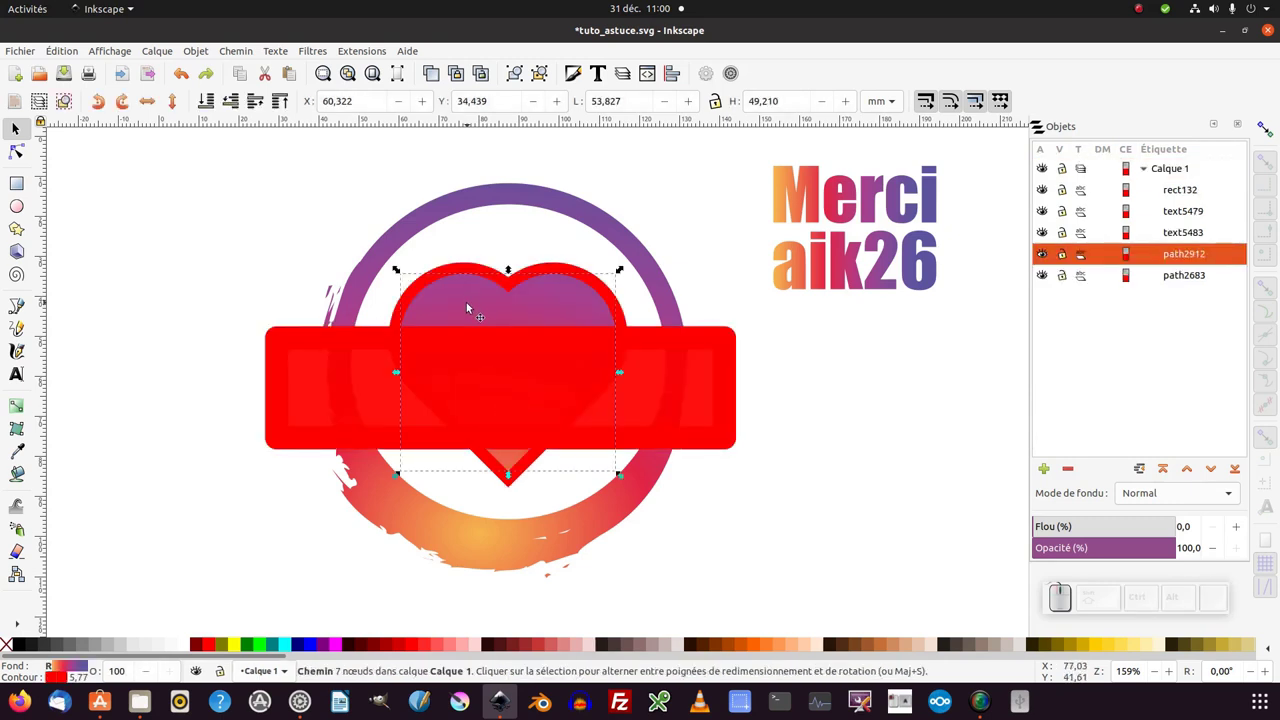
key("ctrl+g")
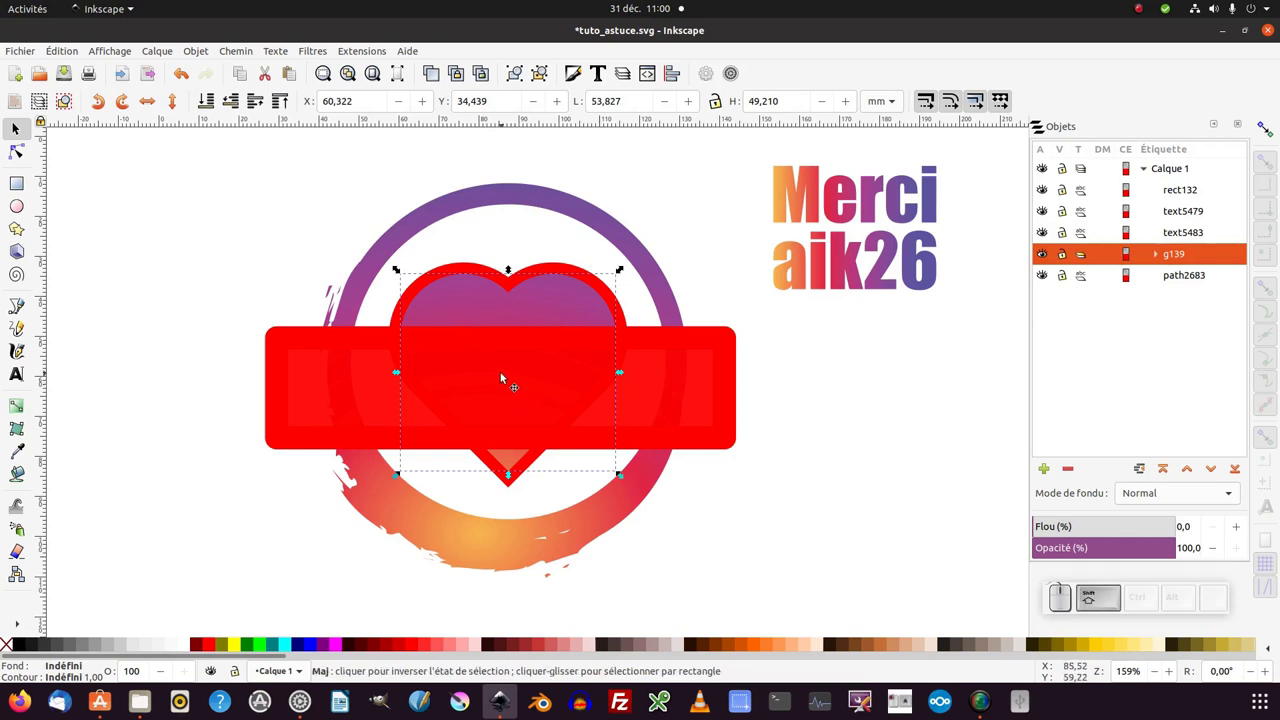
left_click(505, 374)
right_click(505, 374)
left_click(569, 579)
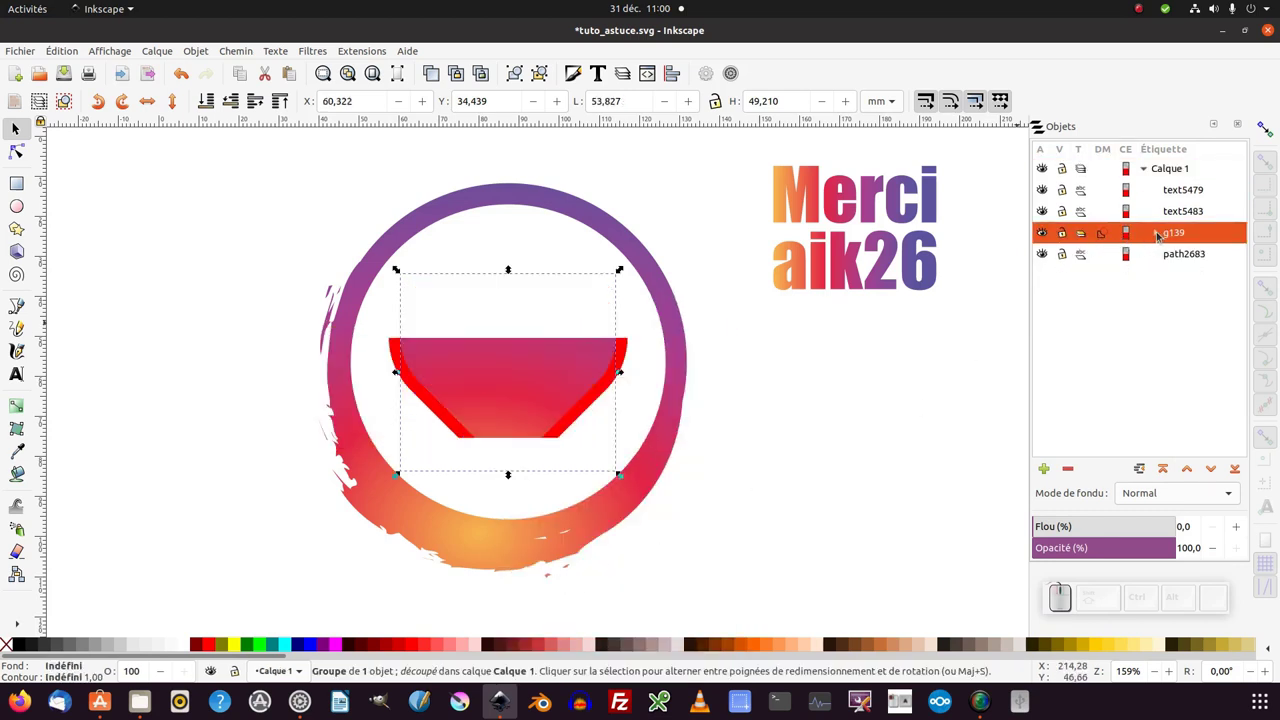
- Inspect and move the clipped group, then undo the grouped clip and the heart grouping
left_click(1166, 235)
left_click(1203, 255)
left_click_drag(542, 394, 804, 392)
left_click(817, 387)
key("ctrl+z")
left_click(786, 405)
key("ctrl+z")
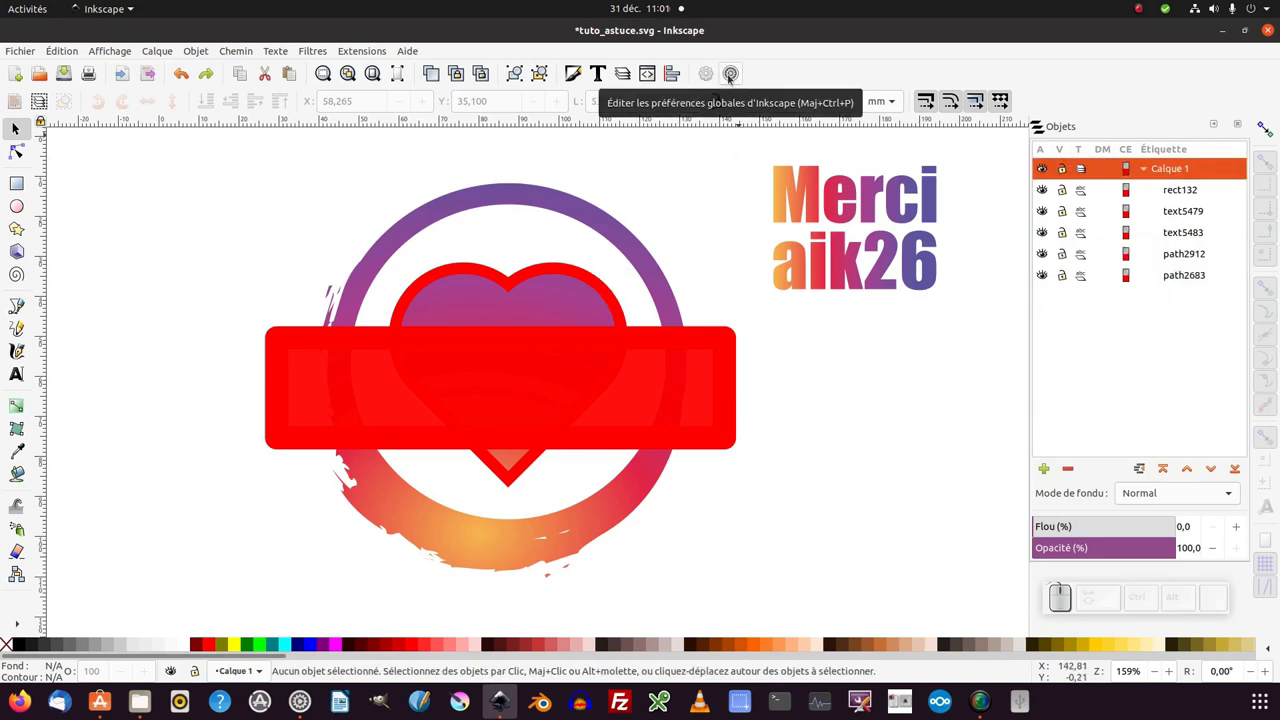
- In Preferences > Chemins de découpe et masques, choose putting all clipped objects in one group
left_click(738, 77)
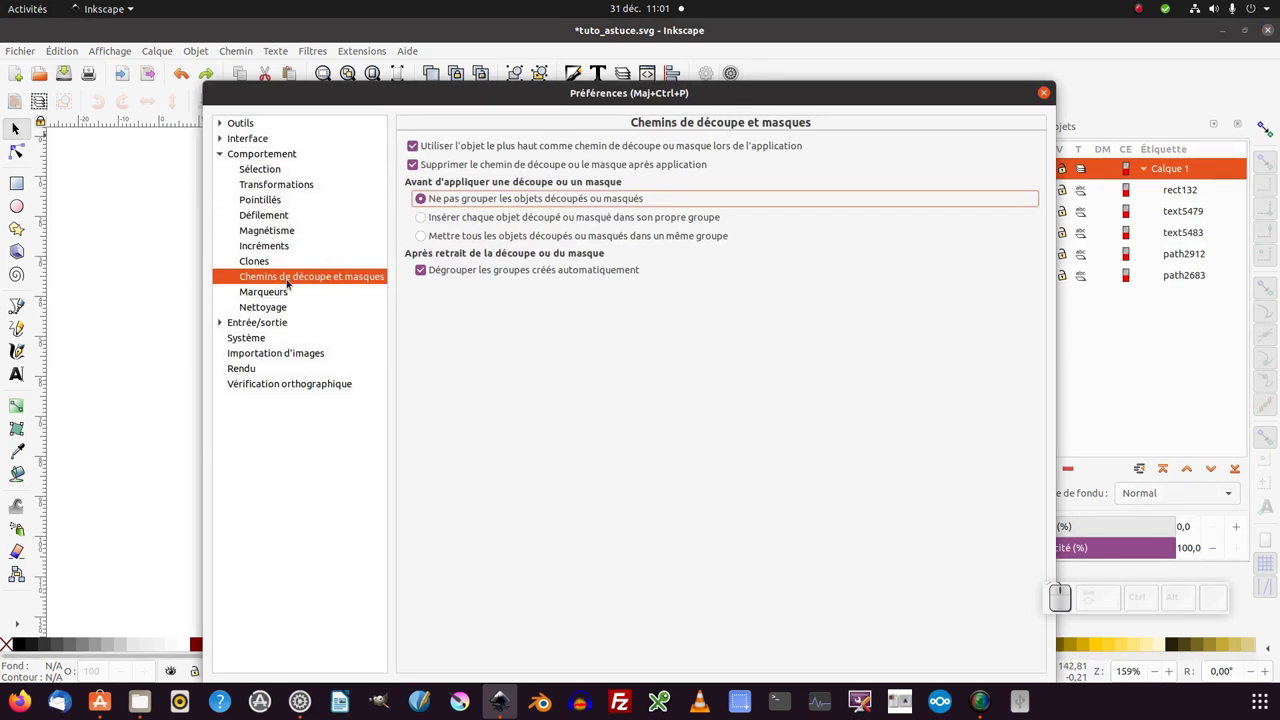
left_click(297, 283)
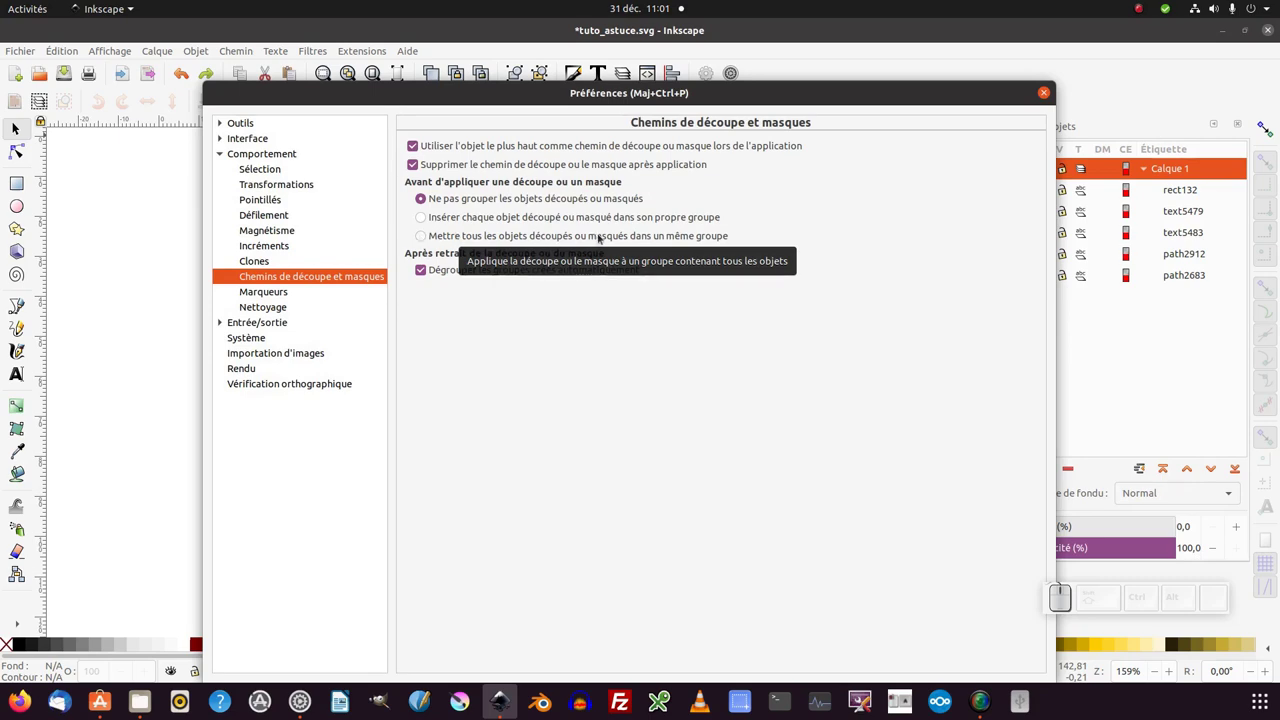
left_click(581, 238)
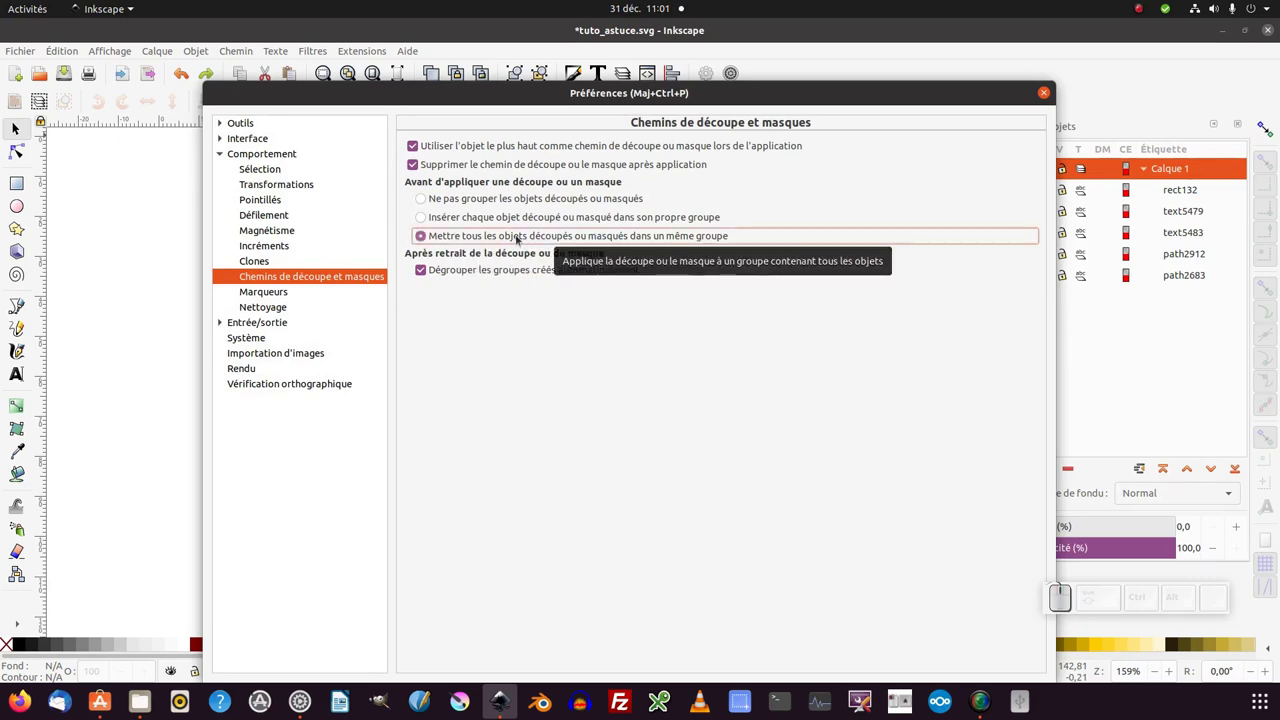
- Clip the heart with the rectangle into its own new group and shift the heart inside the clip
double_click(833, 322)
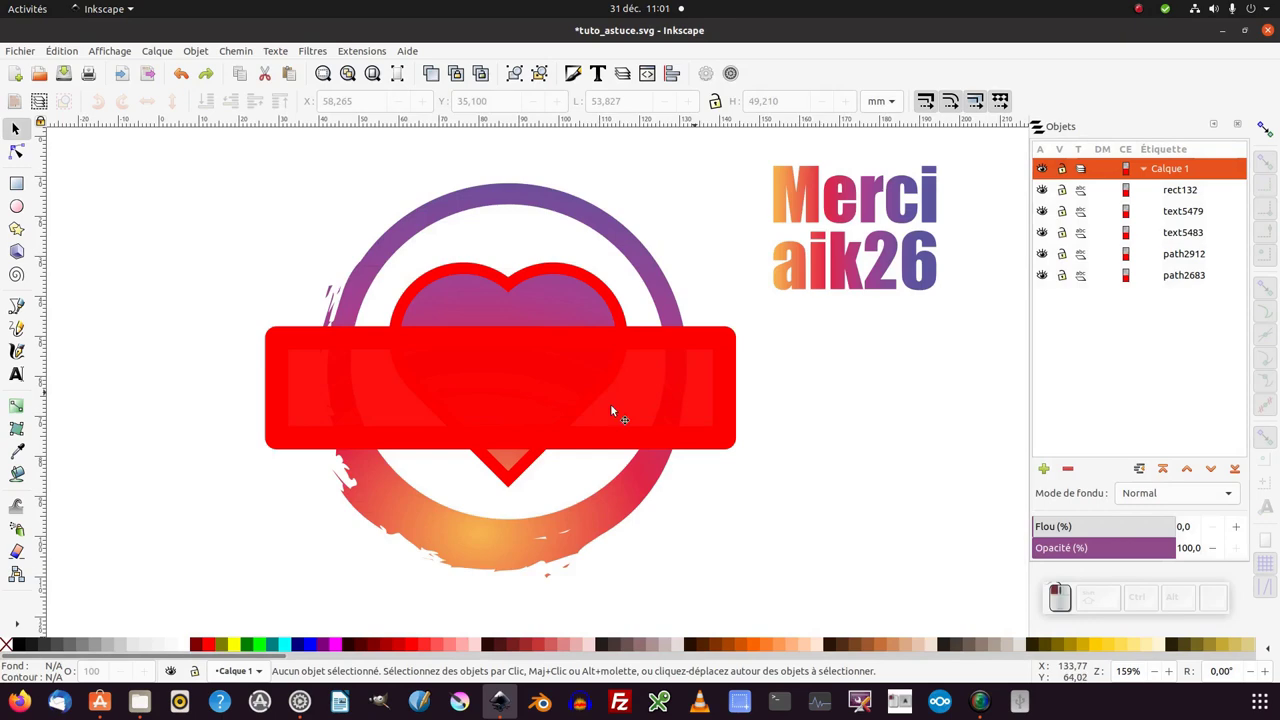
left_click(477, 326)
left_click(513, 292)
right_click(520, 328)
left_click(618, 571)
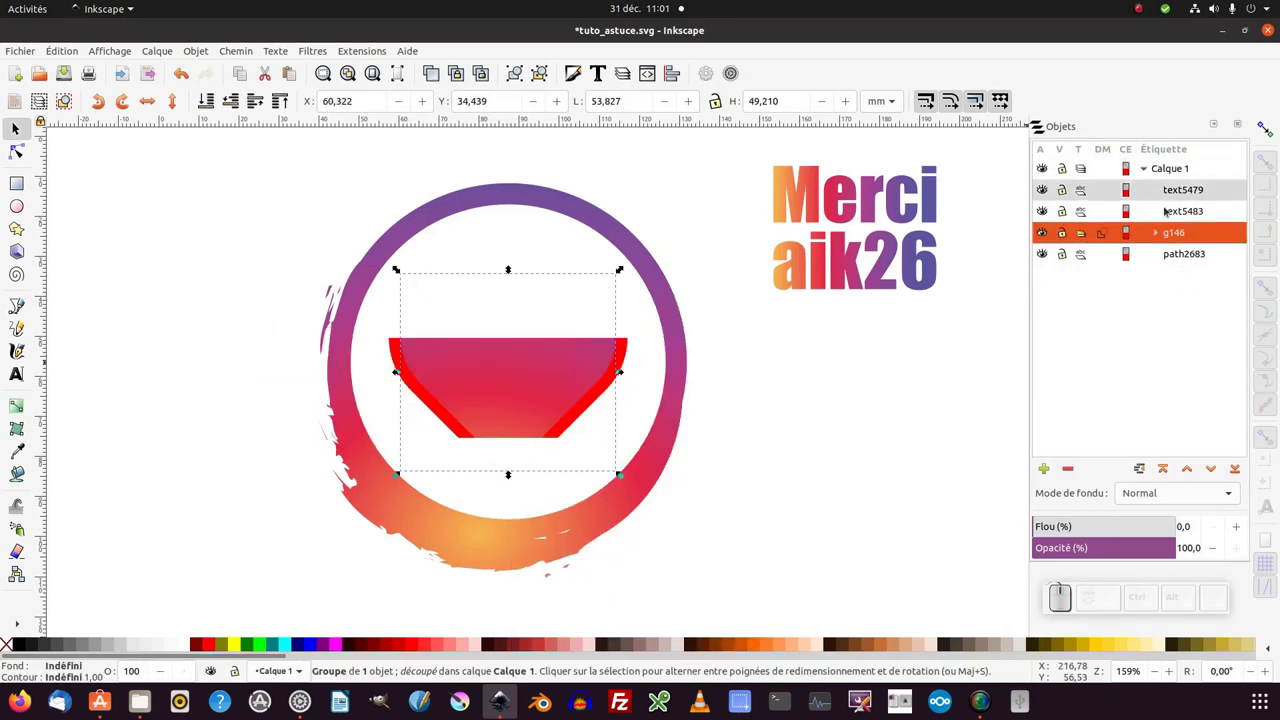
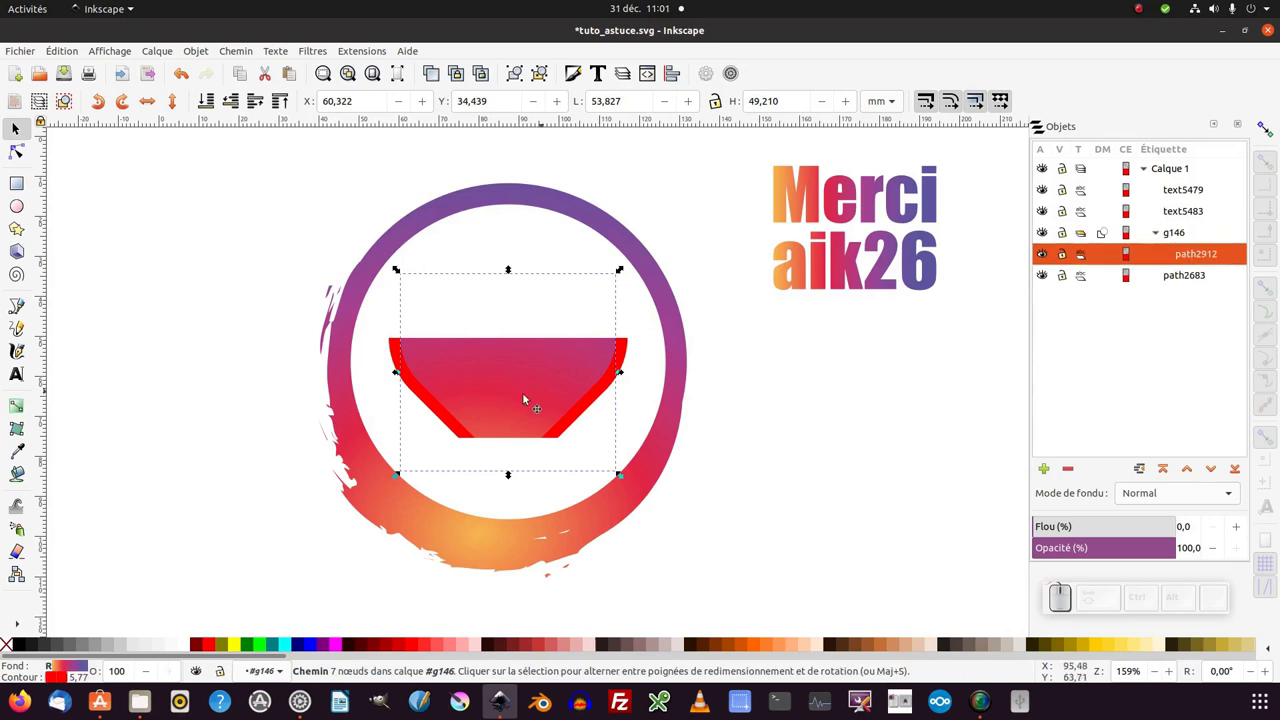
left_click_drag(500, 396, 773, 90)
- Switch the clip preference back to 'Ne pas grouper les objets découpés ou masqués'
left_click(728, 79)
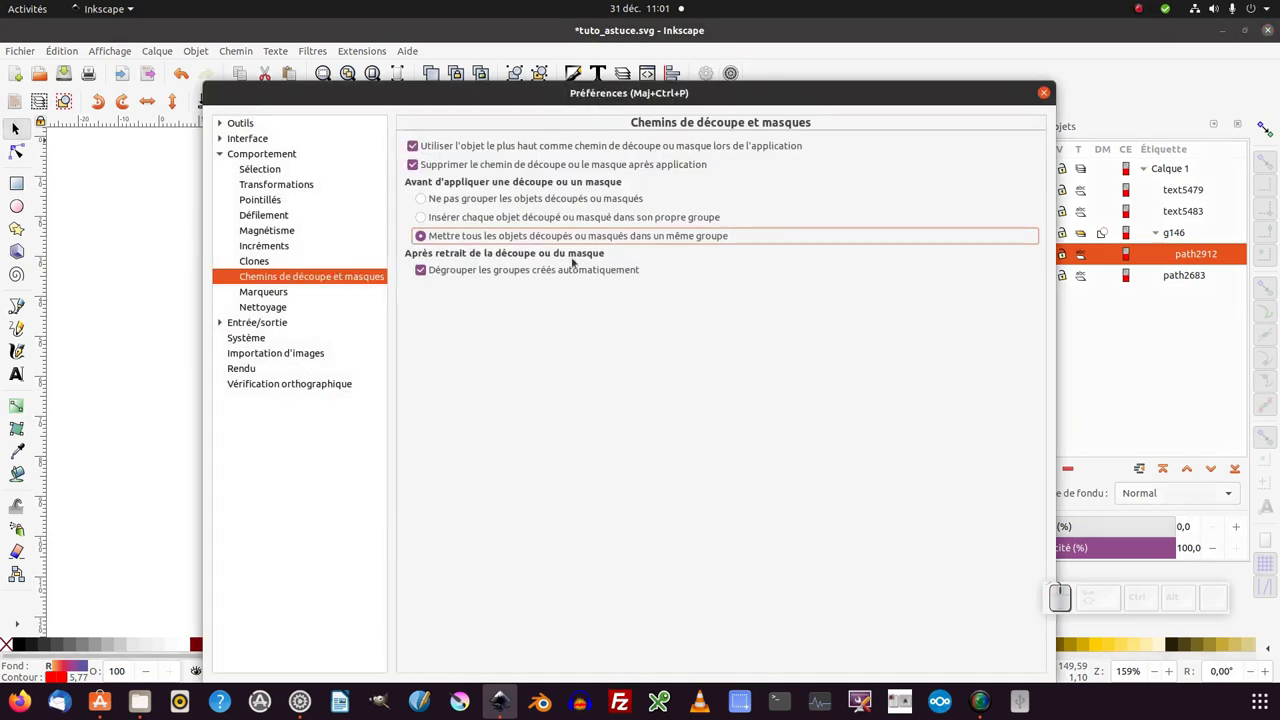
left_click(450, 207)
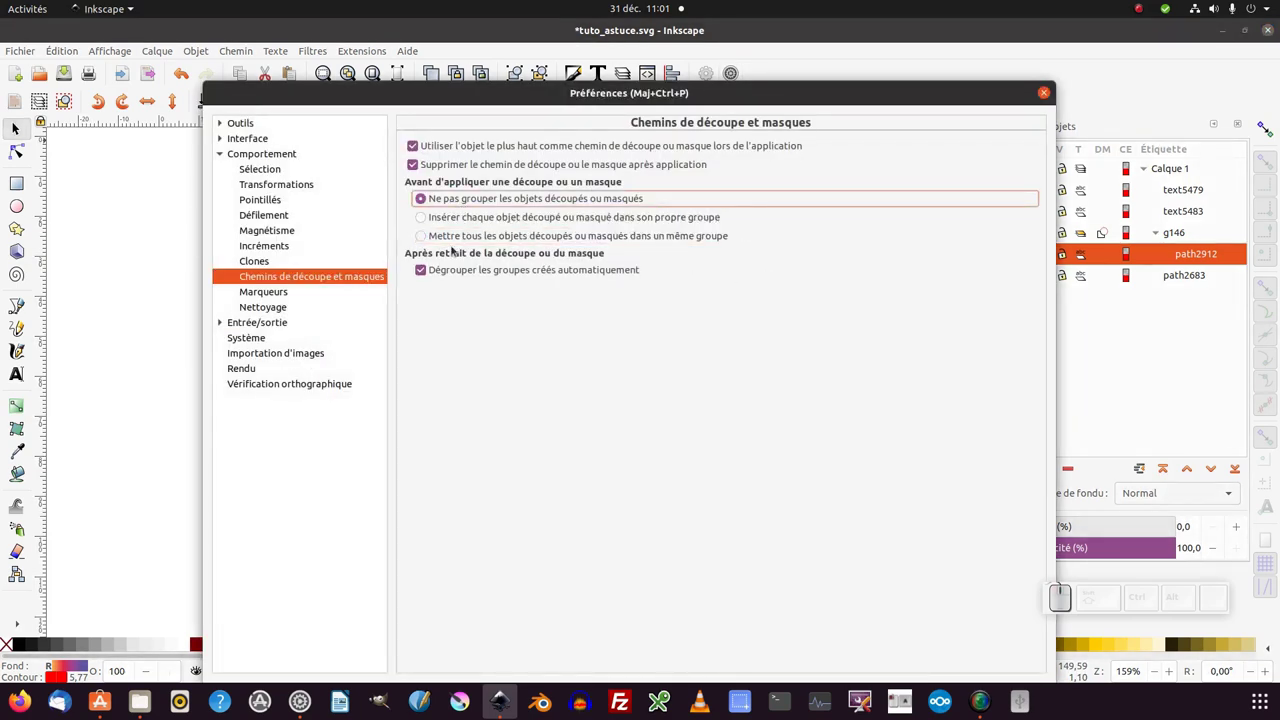